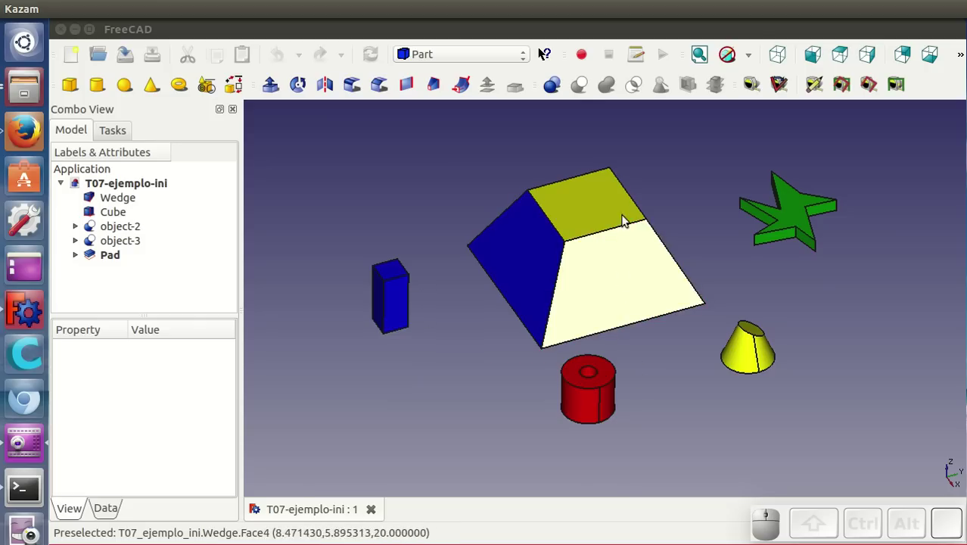
Select the whole Wedge in the 3D view as the fixed object for the alignments.
{"action": "left_click_drag", "start_coordinate": [671, 391], "coordinate": [526, 457]}
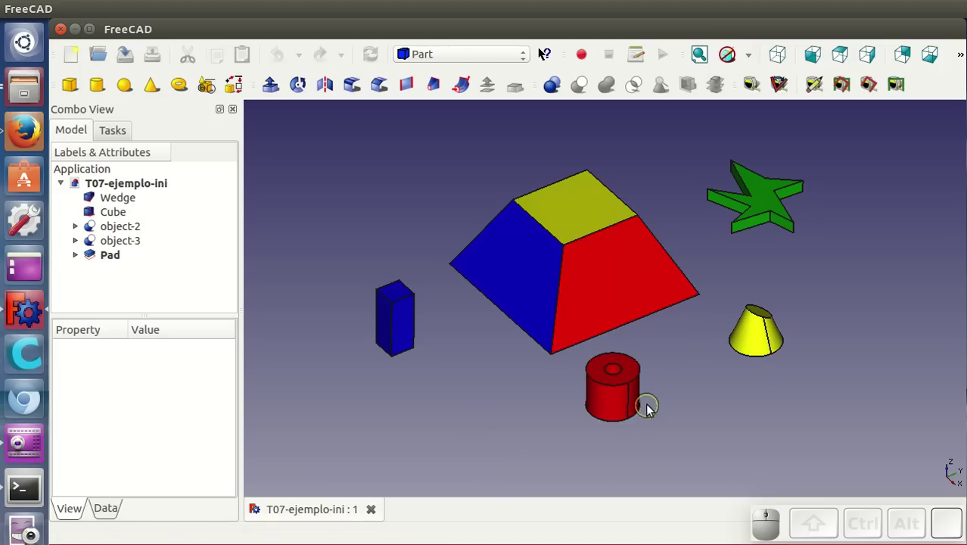
{"action": "left_click", "coordinate": [598, 263]}
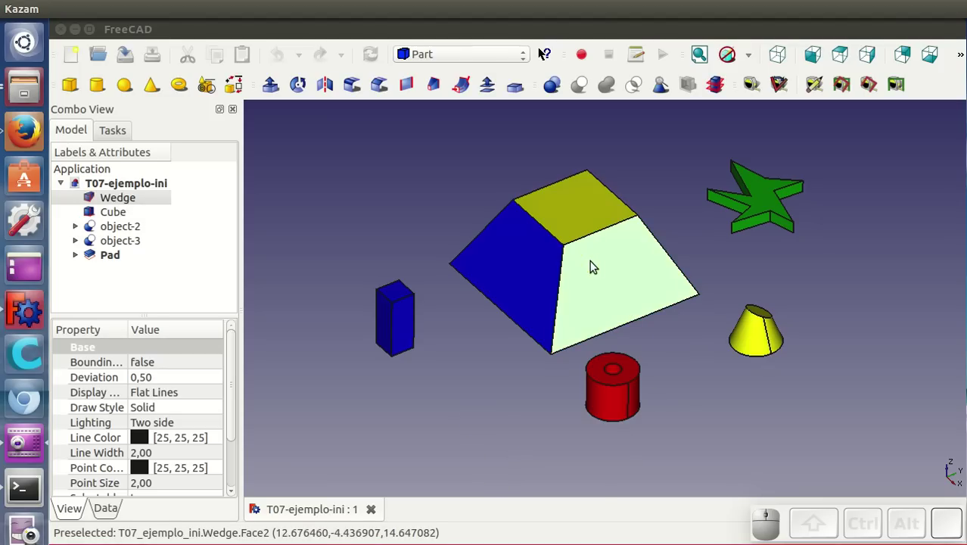
{"action": "left_click", "coordinate": [645, 282]}
{"action": "left_click", "coordinate": [645, 282]}
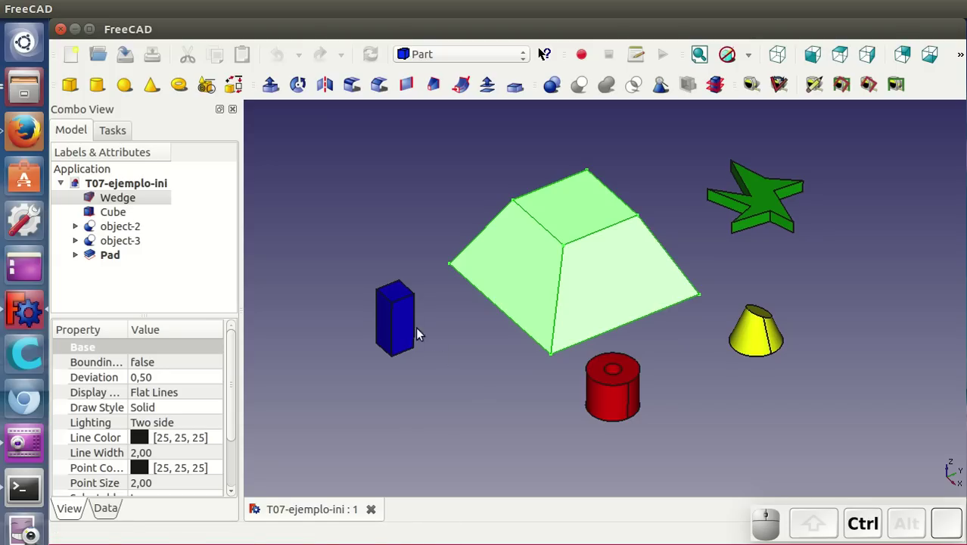
Add the Cube to the Wedge selection and reach the Alignment entry in the Edit menu.
{"action": "left_click", "coordinate": [408, 322]}
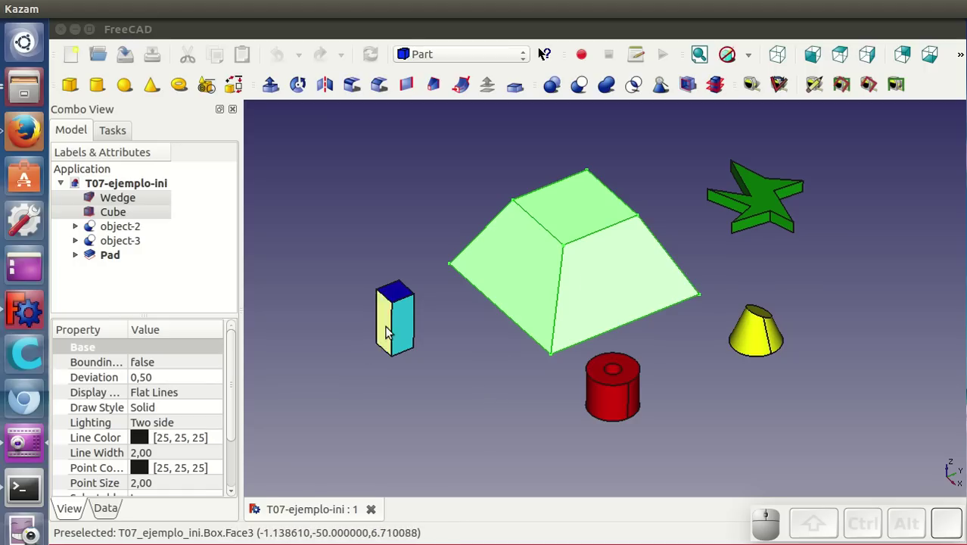
{"action": "left_click", "coordinate": [193, 30]}
{"action": "left_click", "coordinate": [132, 30]}
{"action": "left_click", "coordinate": [101, 11]}
{"action": "left_click", "coordinate": [124, 29]}
{"action": "left_click", "coordinate": [96, 12]}
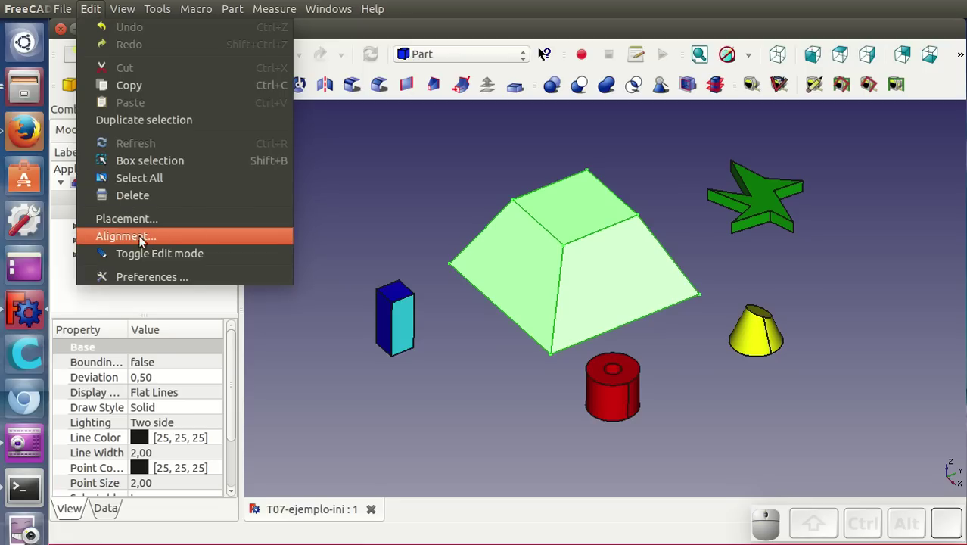
Mark matching points on the cube and the wedge's sloping face, then bring up the Align actions.
{"action": "left_click", "coordinate": [174, 240]}
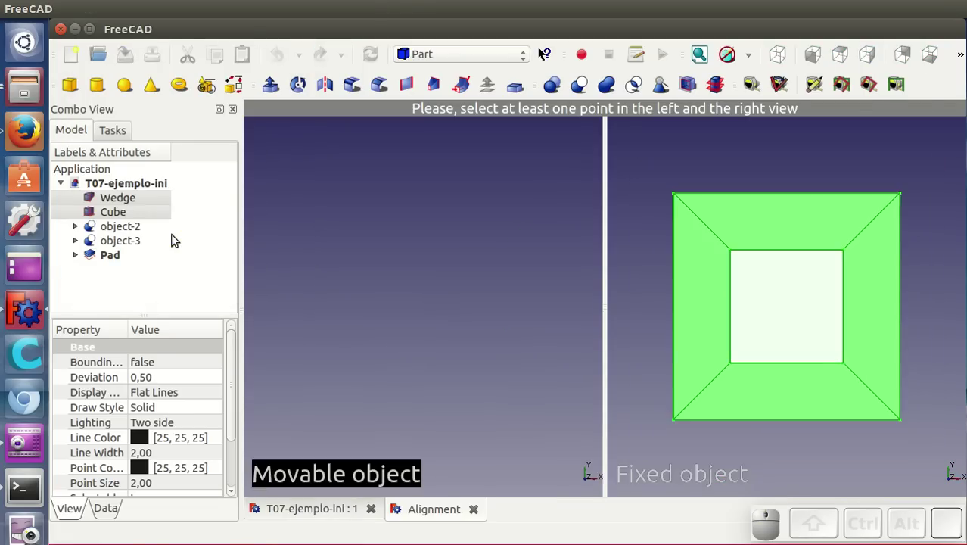
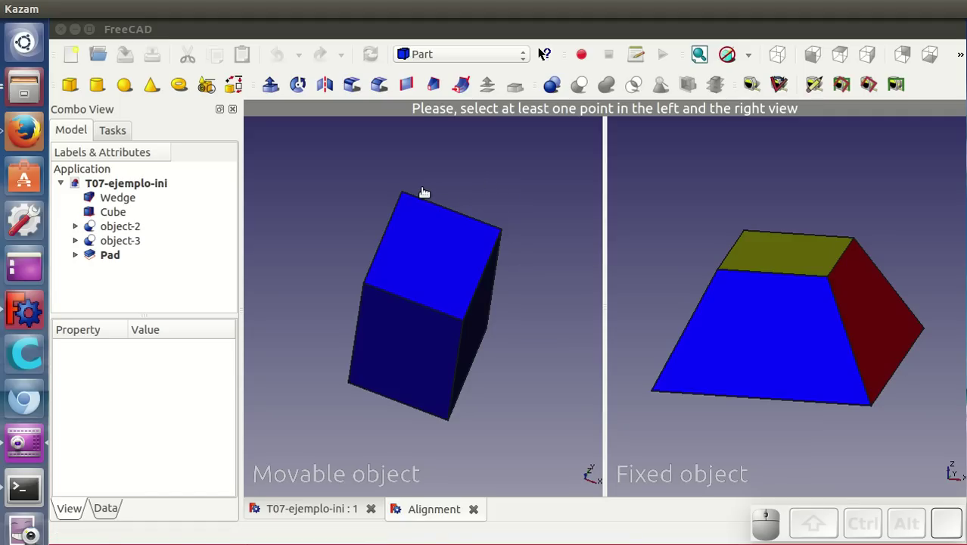
{"action": "left_click", "coordinate": [405, 196]}
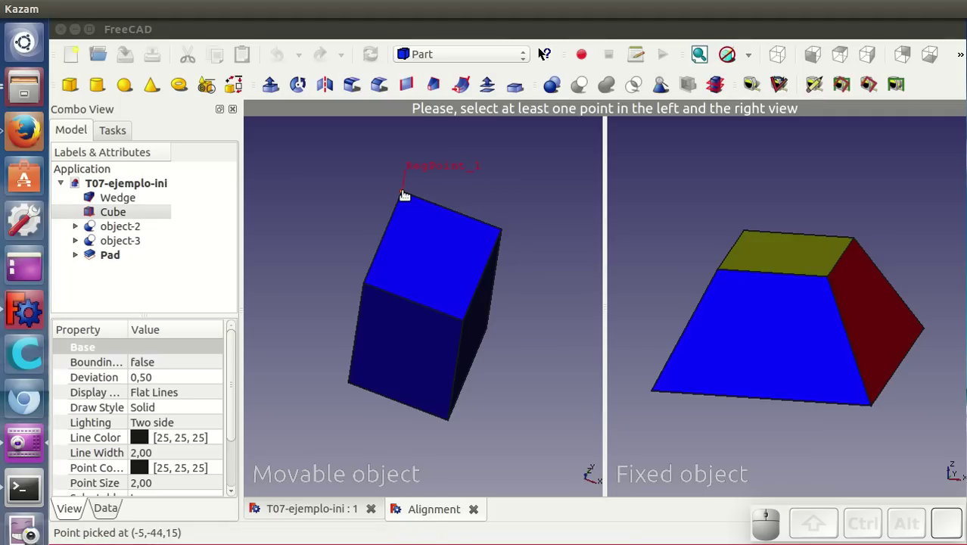
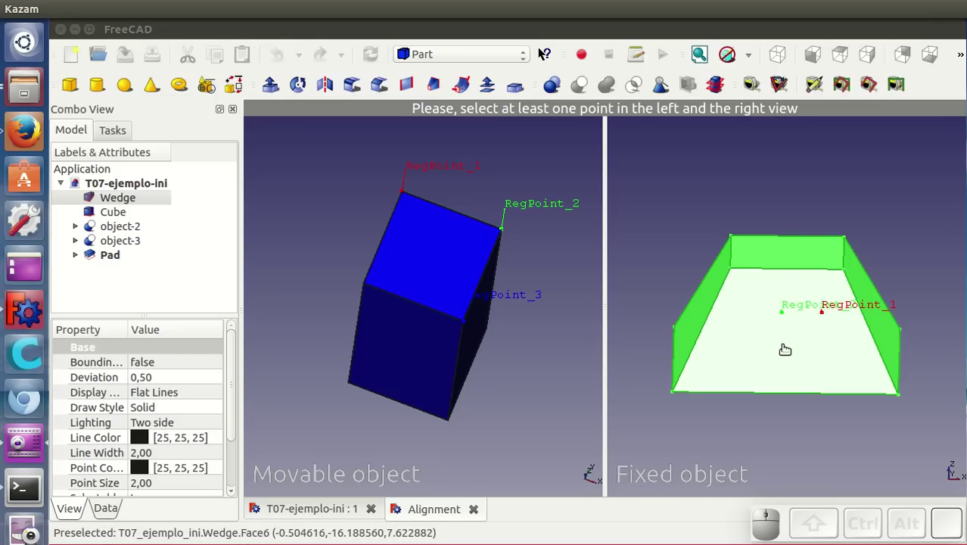
{"action": "left_click", "coordinate": [782, 345]}
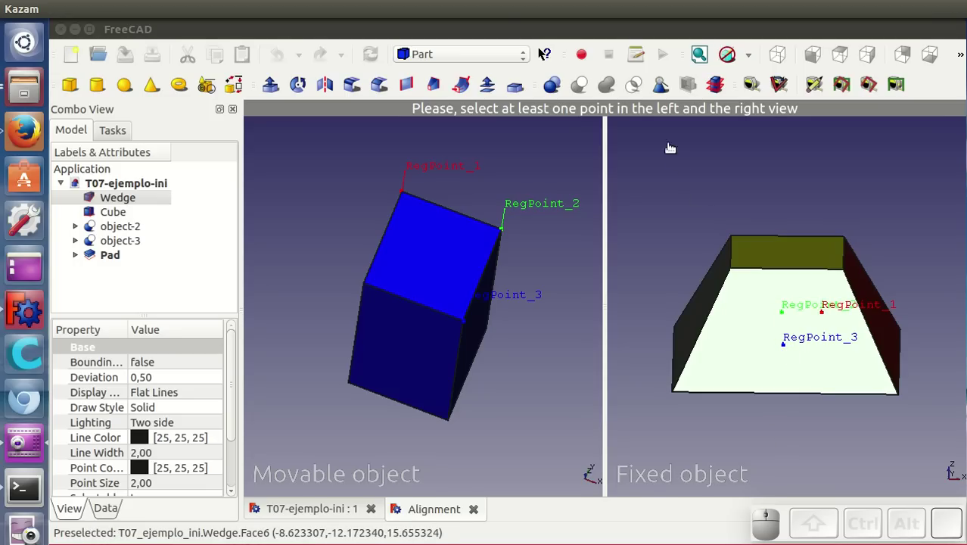
{"action": "right_click", "coordinate": [687, 165]}
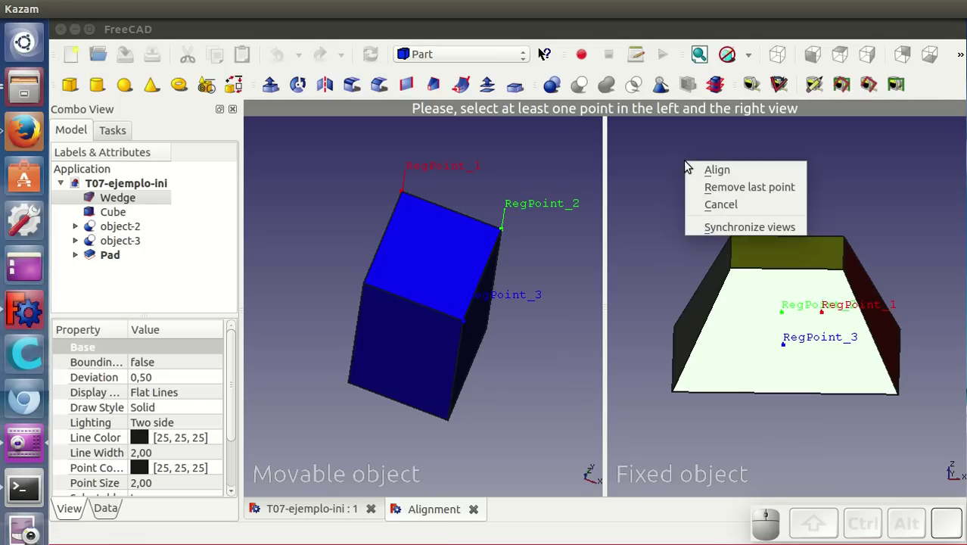
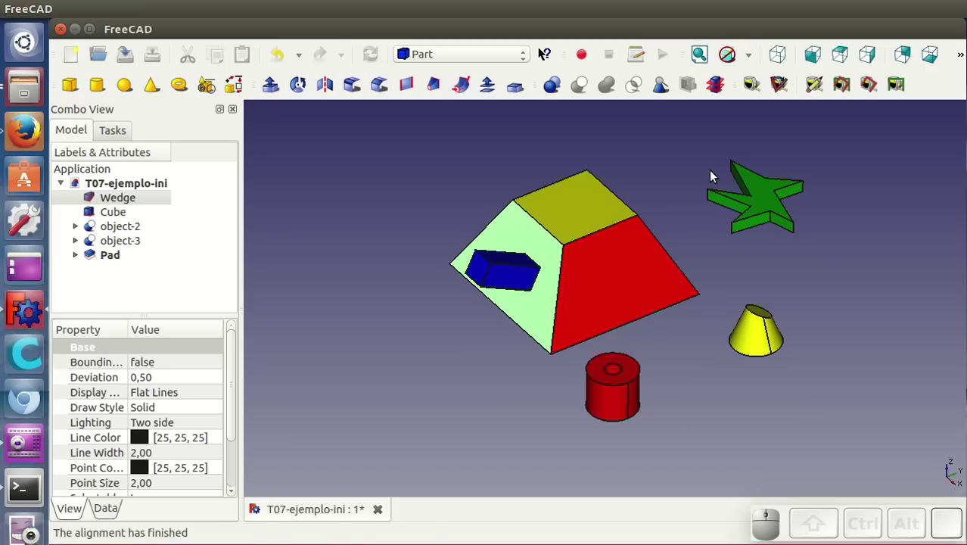
Inspect the aligned cube in wireframe and back in shaded display.
{"action": "left_click", "coordinate": [729, 405]}
{"action": "left_click_drag", "start_coordinate": [698, 329], "coordinate": [549, 296]}
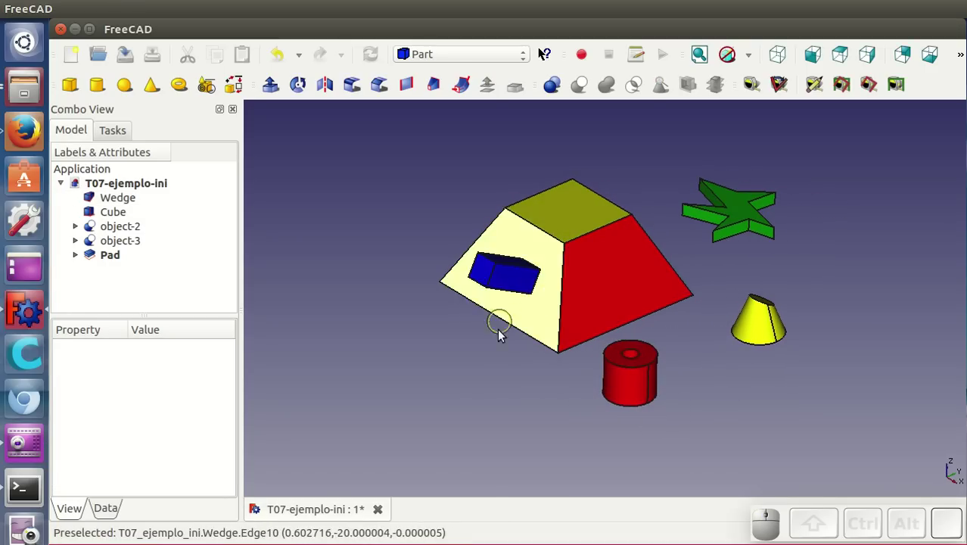
{"action": "middle_click", "coordinate": [496, 337]}
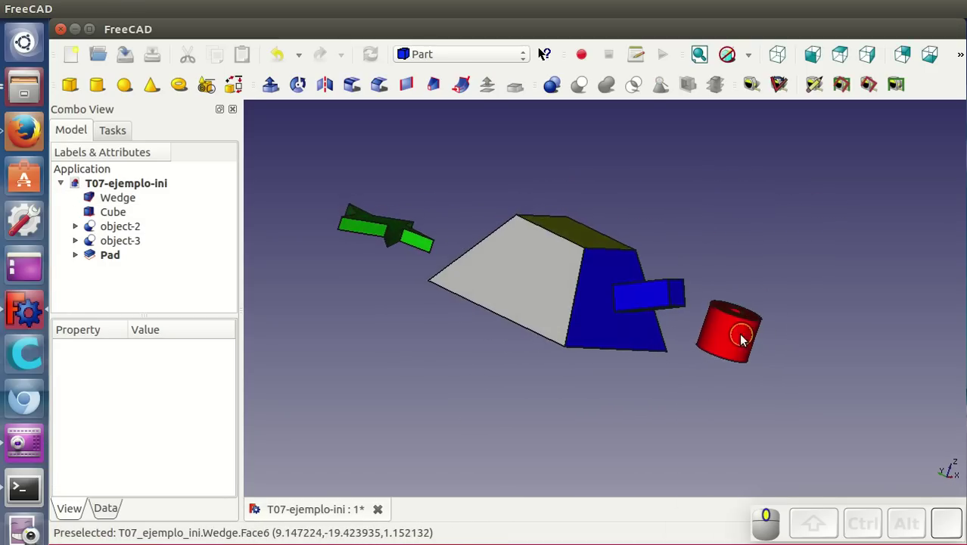
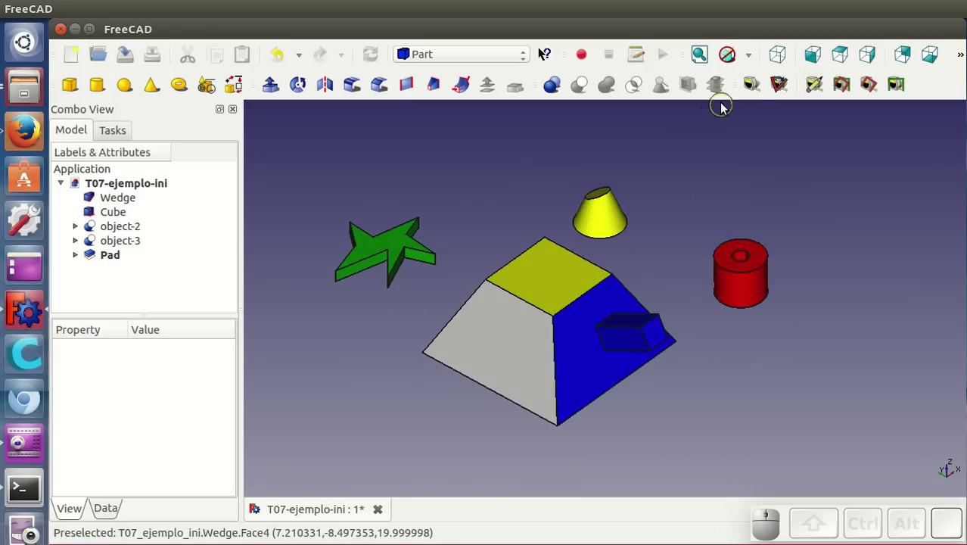
{"action": "left_click", "coordinate": [749, 69]}
{"action": "left_click", "coordinate": [761, 133]}
{"action": "left_click_drag", "start_coordinate": [692, 348], "coordinate": [900, 371]}
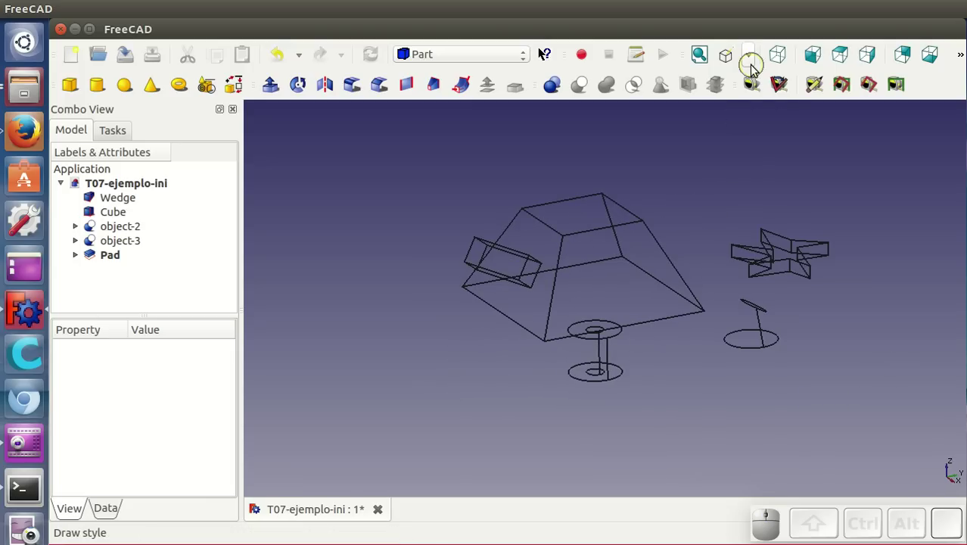
{"action": "left_click", "coordinate": [752, 66]}
{"action": "left_click", "coordinate": [750, 81]}
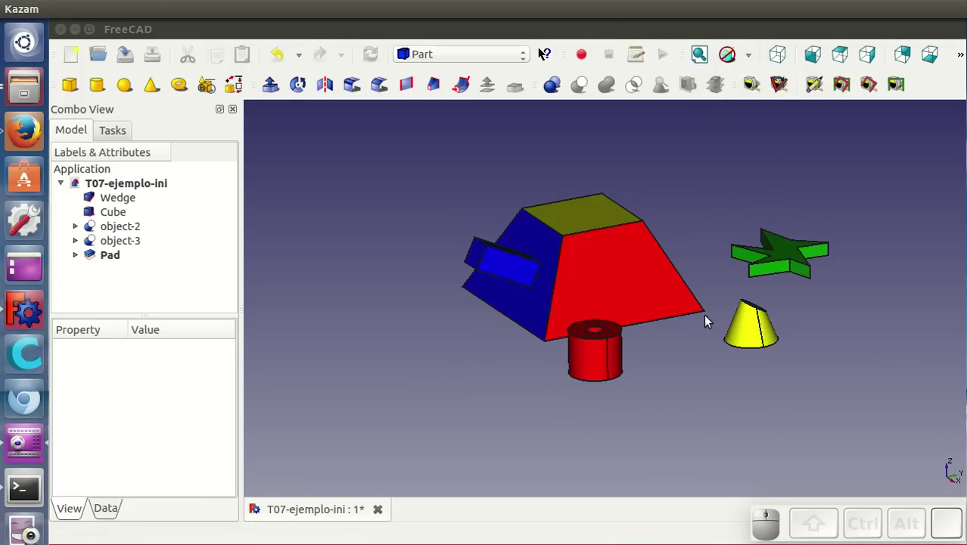
Orbit the model around to view the cube's side of the wedge.
{"action": "left_click_drag", "start_coordinate": [687, 329], "coordinate": [558, 284]}
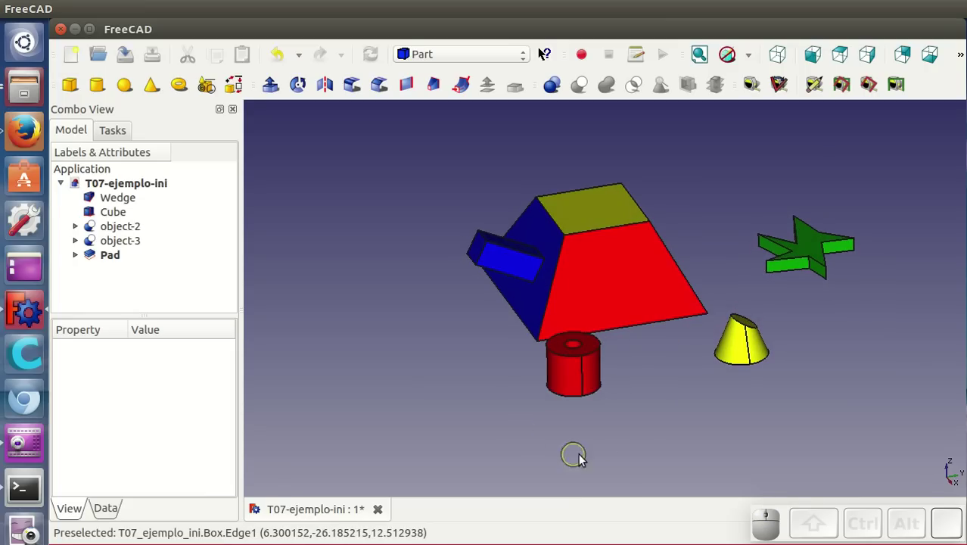
{"action": "left_click_drag", "start_coordinate": [644, 387], "coordinate": [632, 402]}
{"action": "left_click_drag", "start_coordinate": [690, 424], "coordinate": [665, 402]}
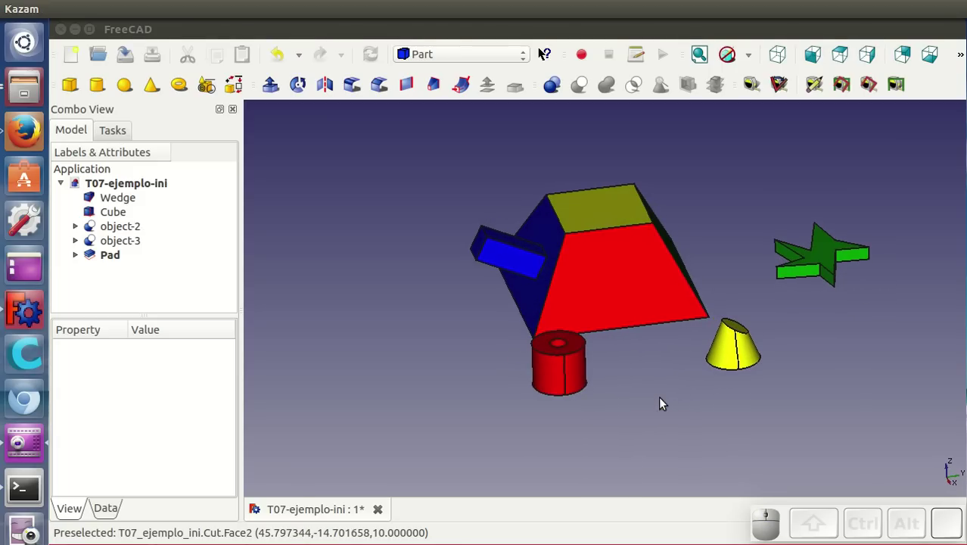
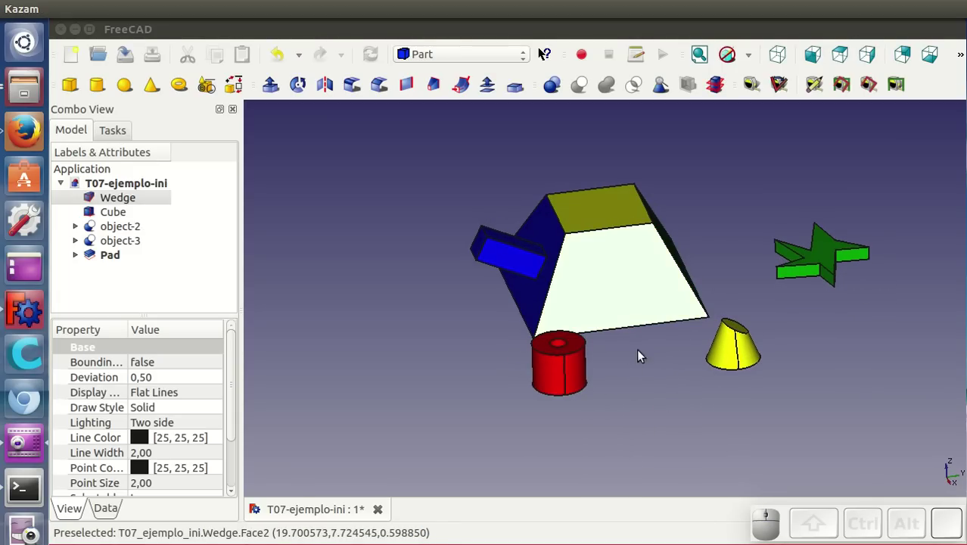
Select the cylinder with the wedge and start the Alignment command for them.
{"action": "left_click", "coordinate": [574, 376]}
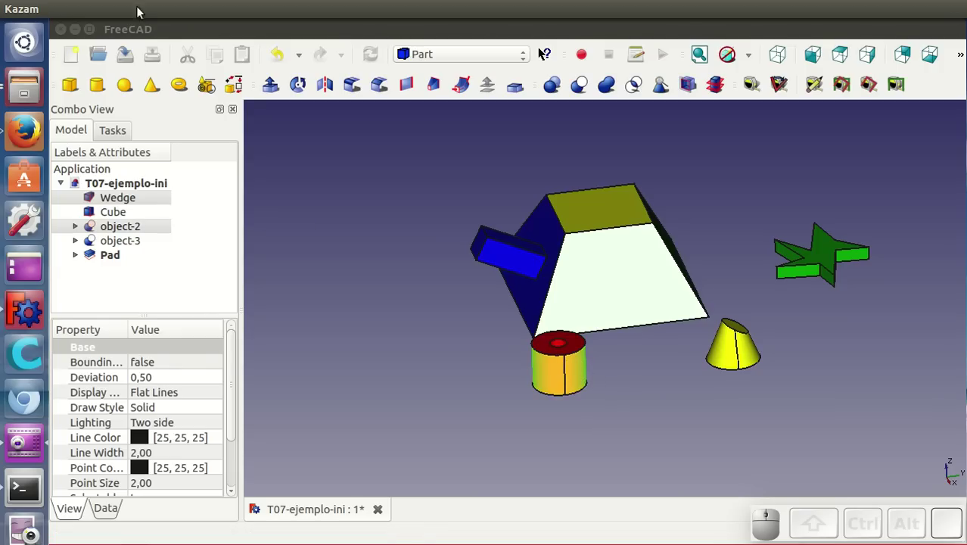
{"action": "left_click", "coordinate": [128, 31]}
{"action": "left_click", "coordinate": [94, 12]}
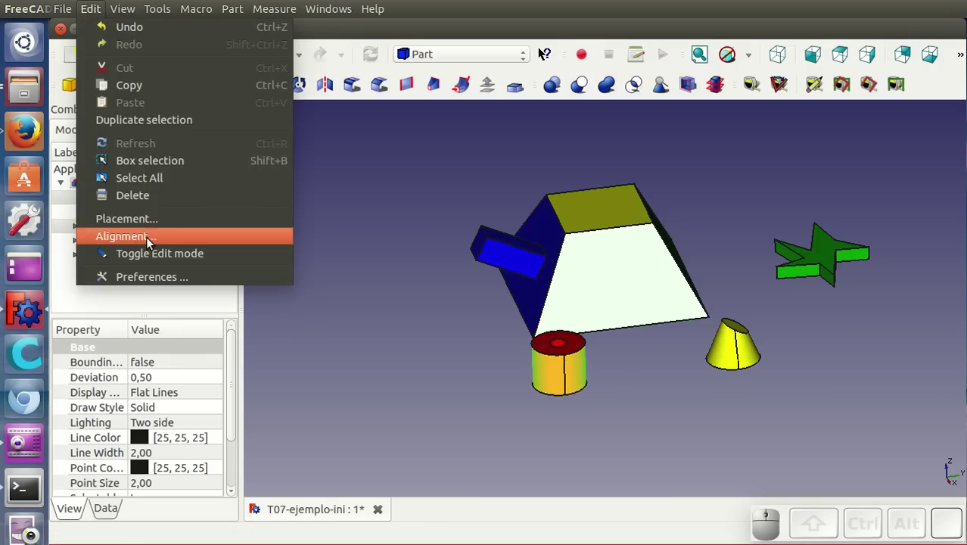
{"action": "left_click", "coordinate": [140, 239]}
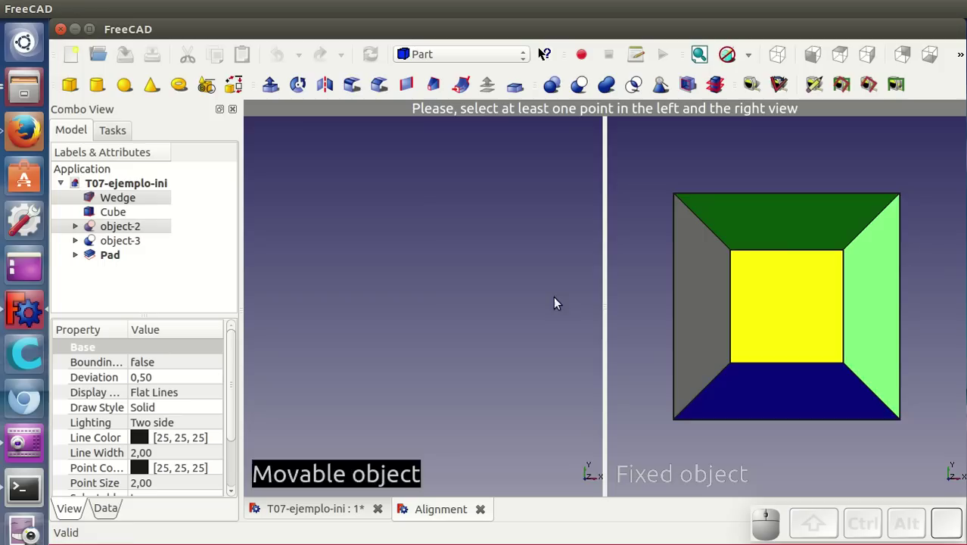
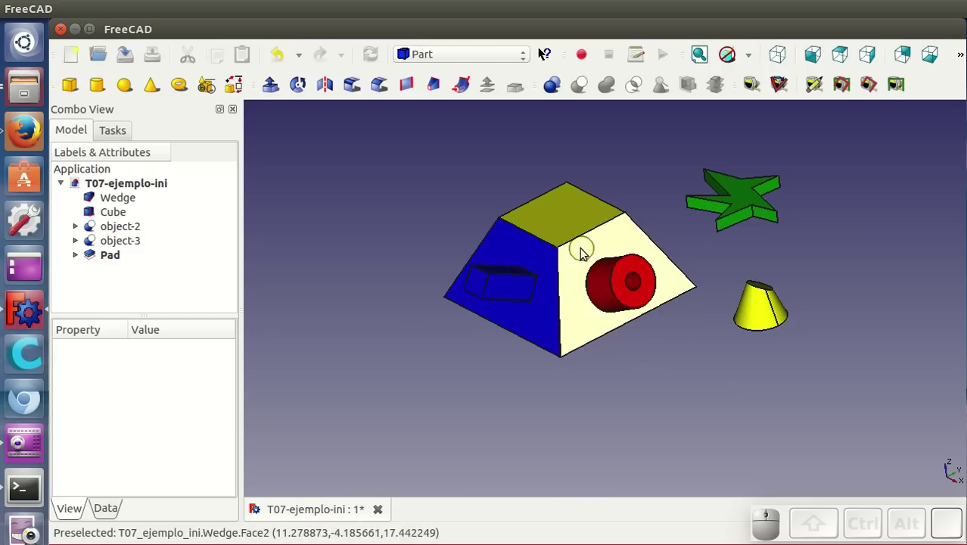
Orbit the model to see the fitted cylinder and recentre the view on the wedge.
{"action": "left_click_drag", "start_coordinate": [689, 350], "coordinate": [742, 363]}
{"action": "left_click_drag", "start_coordinate": [757, 354], "coordinate": [913, 467]}
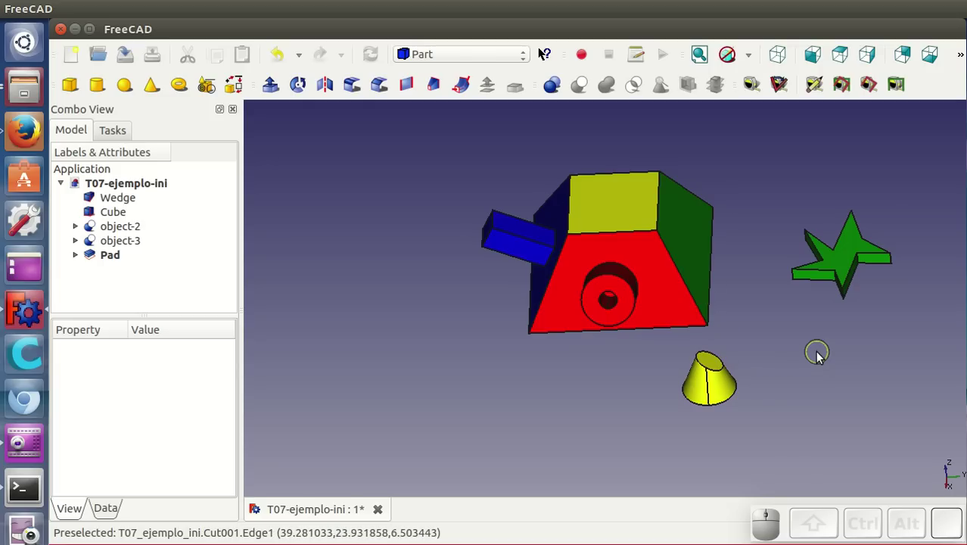
{"action": "middle_click", "coordinate": [828, 376]}
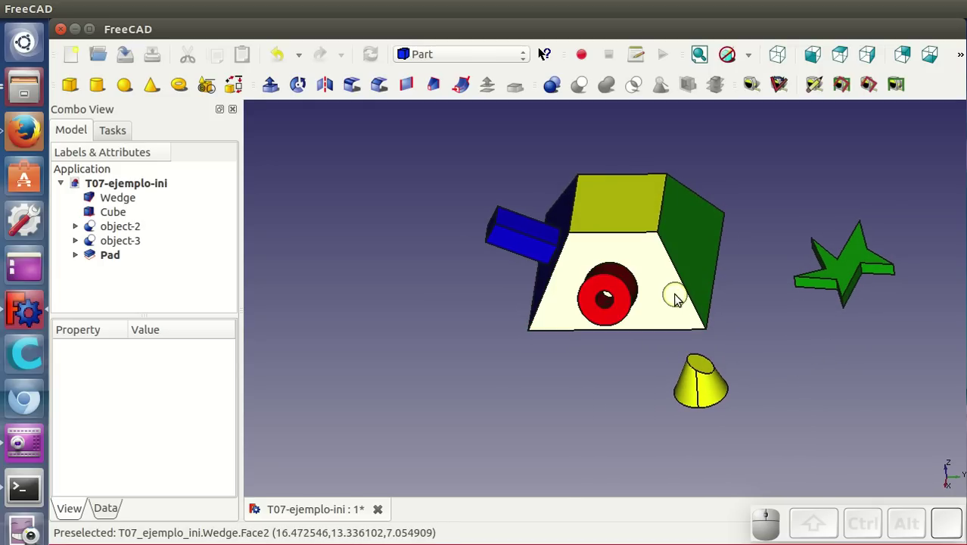
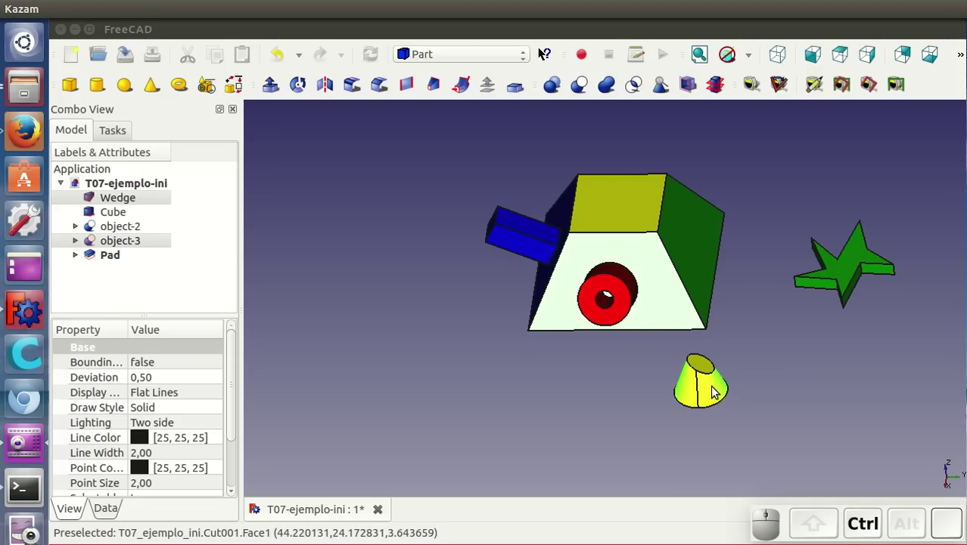
Select the cone with the wedge and start the Alignment command to seat it on the top face.
{"action": "left_click", "coordinate": [138, 33]}
{"action": "left_click", "coordinate": [98, 13]}
{"action": "left_click", "coordinate": [136, 238]}
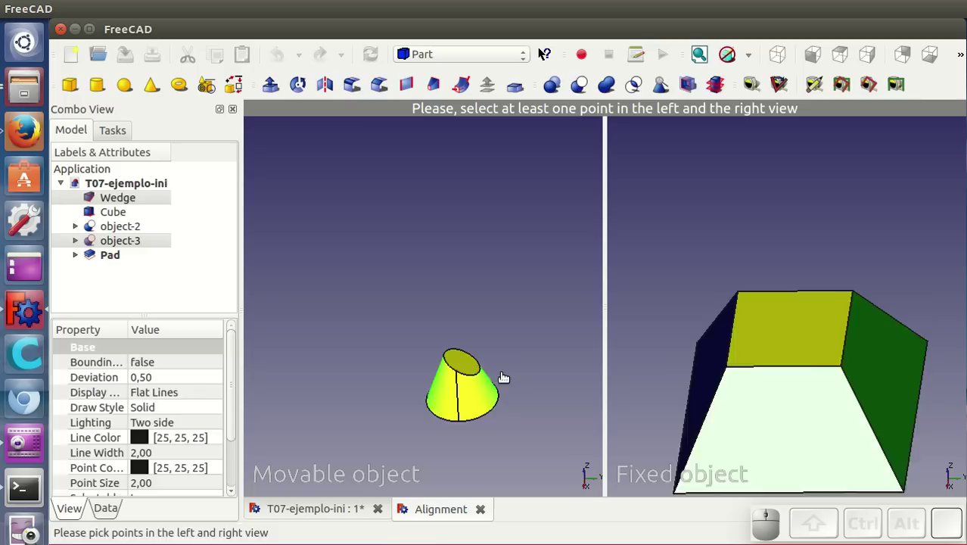
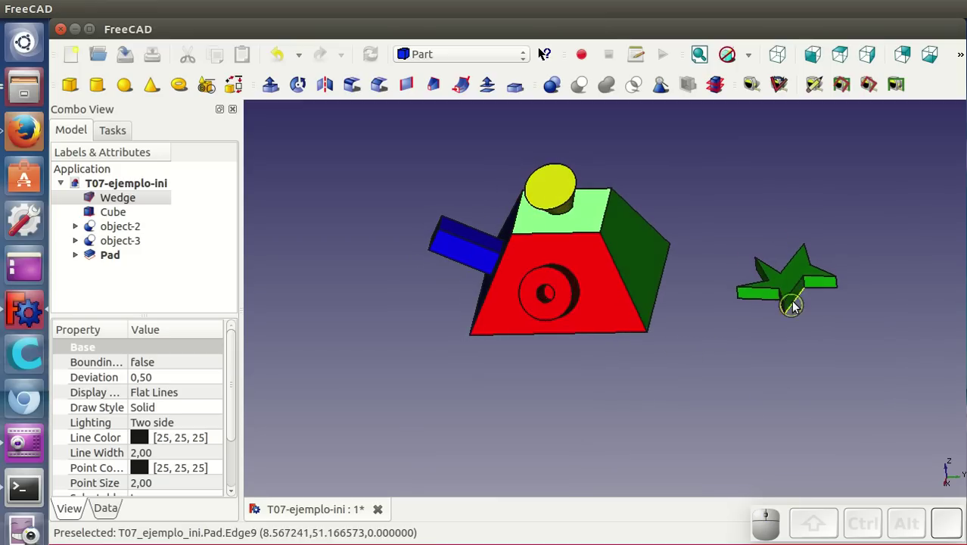
Orbit the model to view the wedge's remaining sloped side face for the star.
{"action": "left_click_drag", "start_coordinate": [757, 380], "coordinate": [580, 293]}
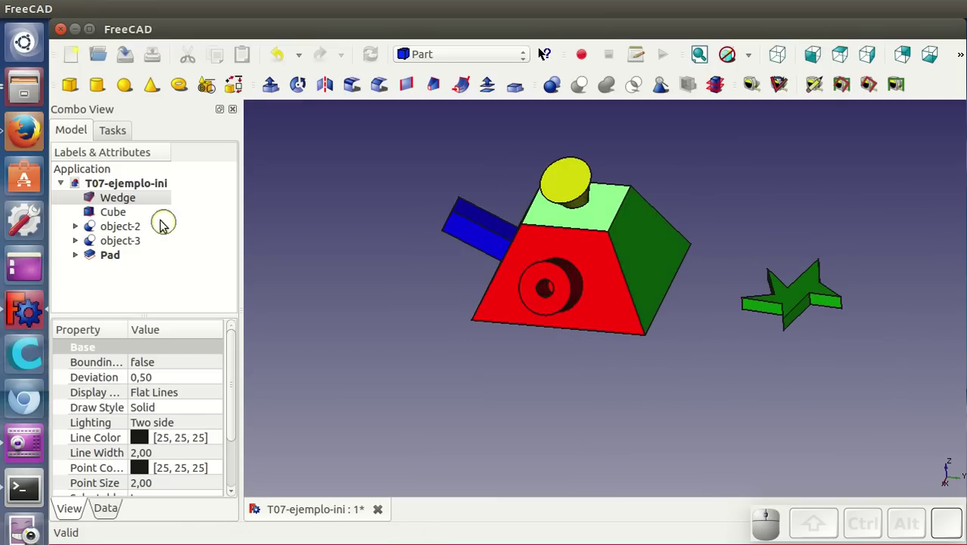
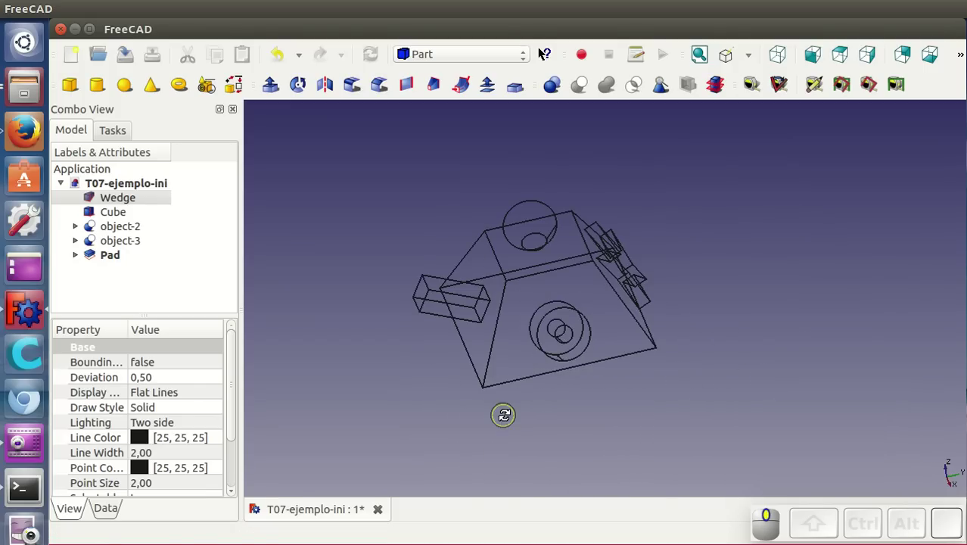
Switch the draw style back to Shaded solids for the assembled model.
{"action": "left_click", "coordinate": [745, 64]}
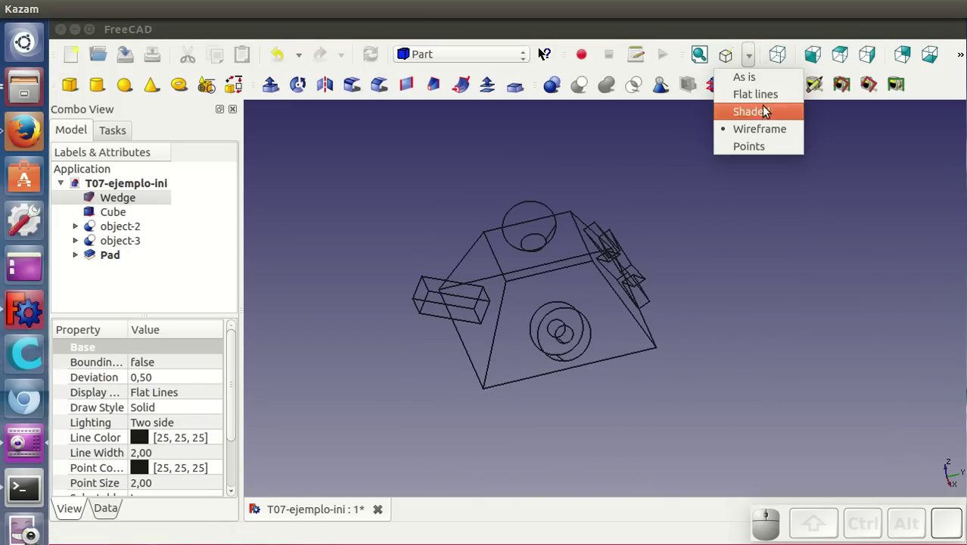
{"action": "left_click", "coordinate": [761, 82]}
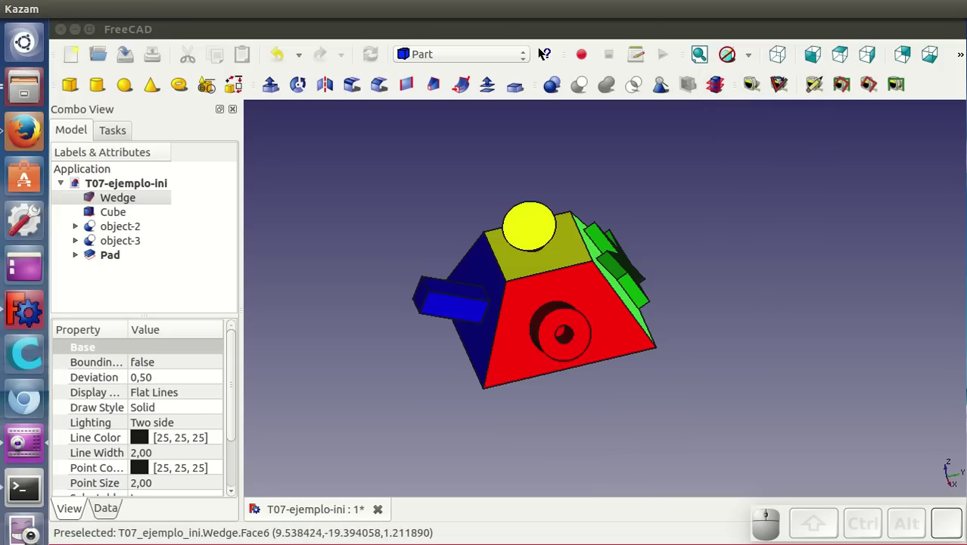
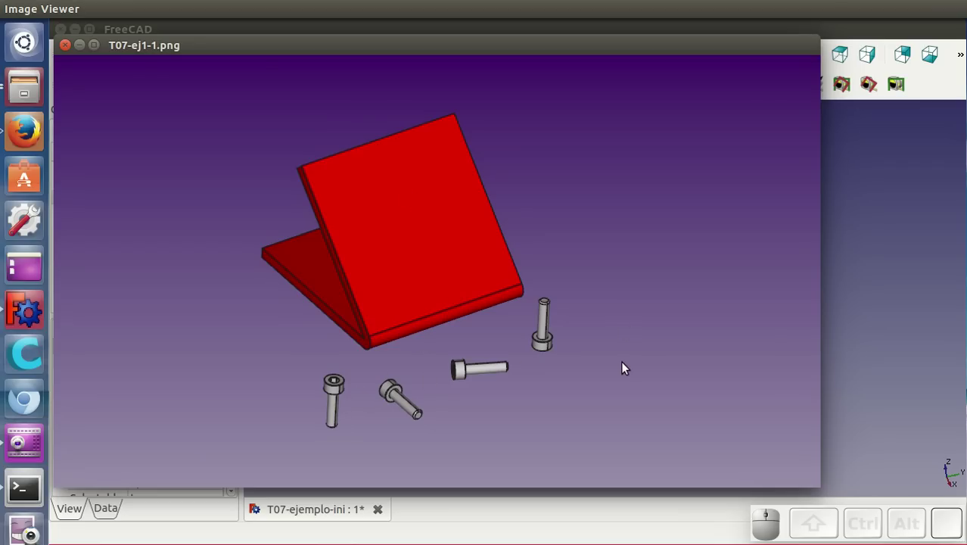
Step through the reference images in Image Viewer with Right arrow until T07-ej3-consola.png shows.
{"action": "left_click", "coordinate": [447, 245]}
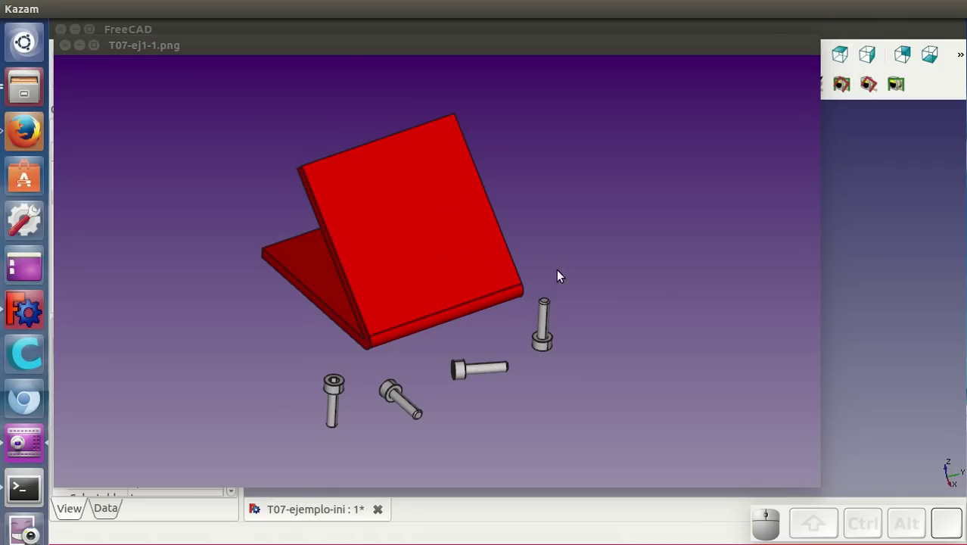
{"action": "key", "text": "Right"}
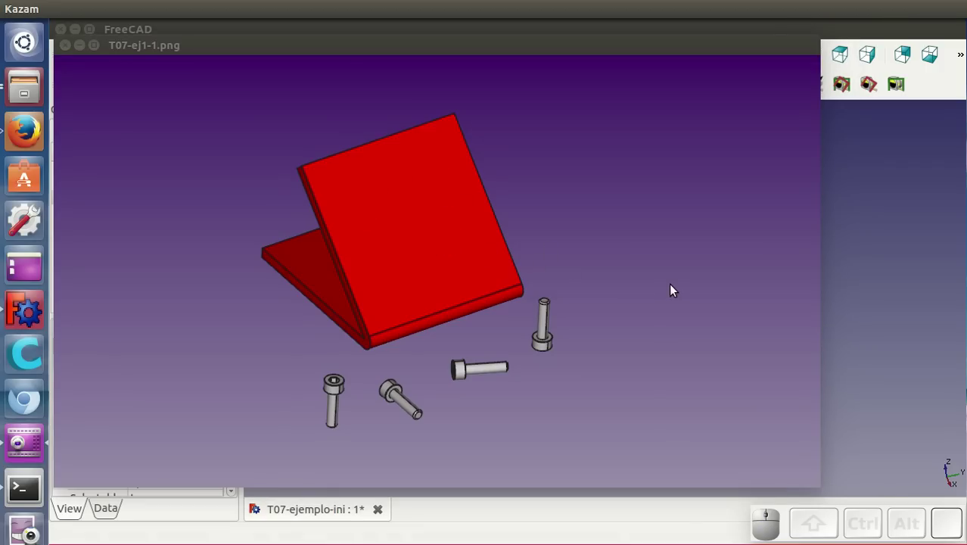
{"action": "left_click", "coordinate": [673, 289]}
{"action": "key", "text": "Right"}
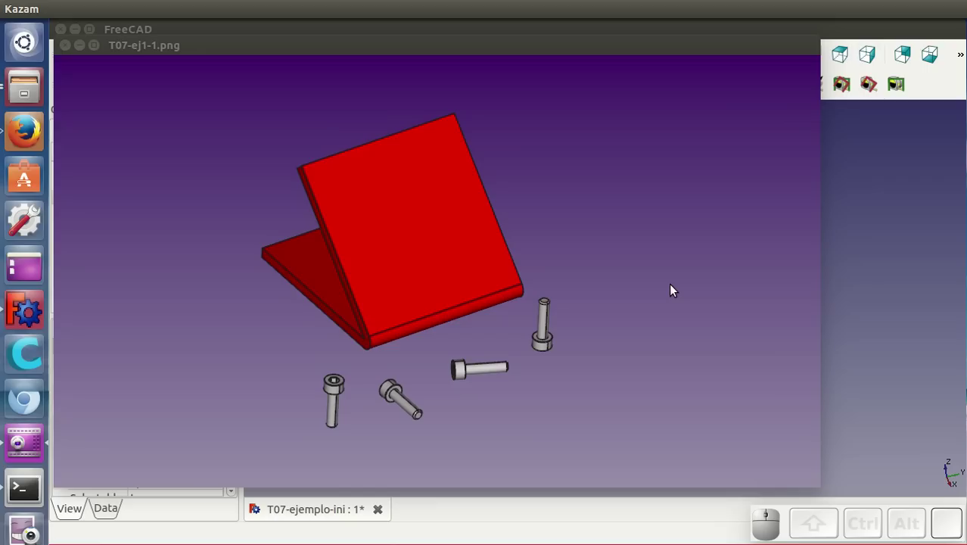
{"action": "left_click", "coordinate": [673, 290]}
{"action": "key", "text": "Right"}
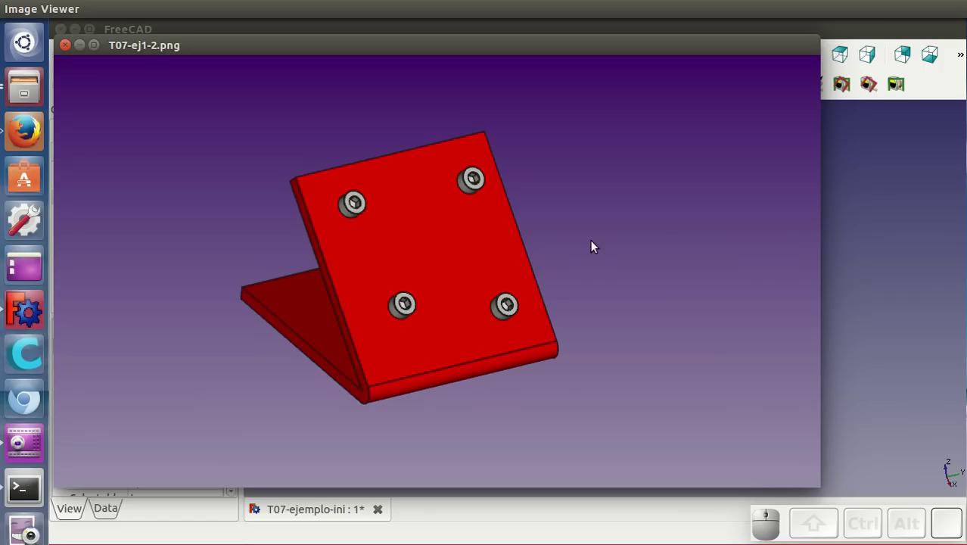
{"action": "key", "text": "Right"}
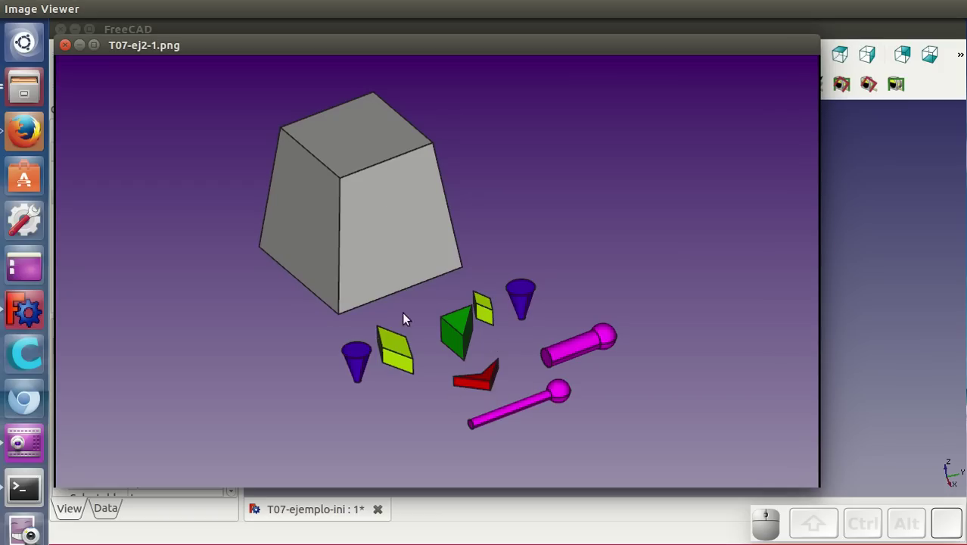
{"action": "left_click", "coordinate": [629, 236]}
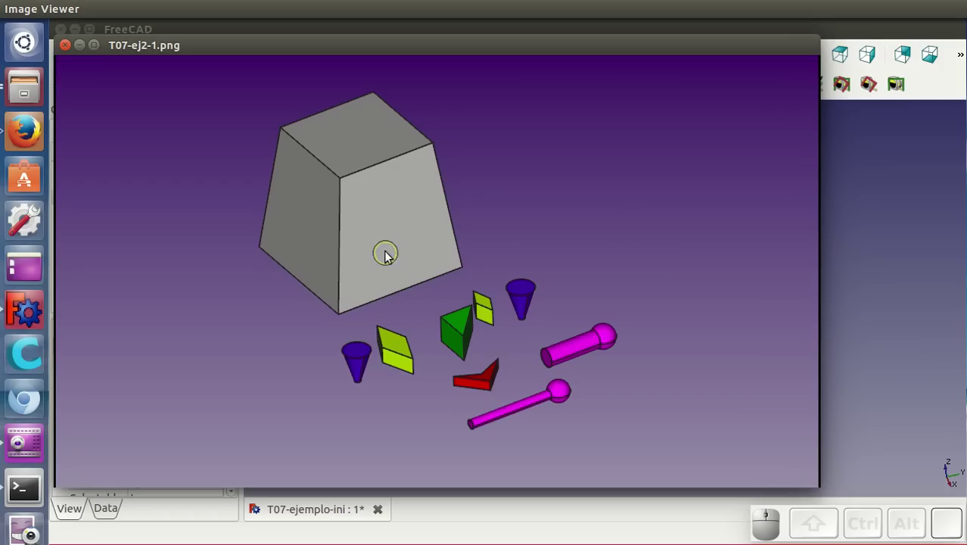
{"action": "key", "text": "Right"}
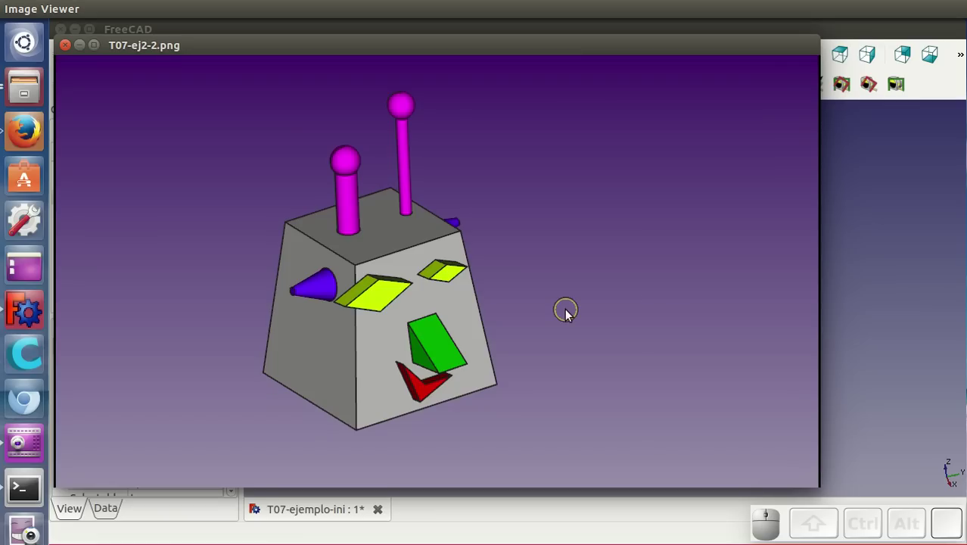
{"action": "left_click", "coordinate": [571, 314]}
{"action": "left_click", "coordinate": [569, 299]}
{"action": "key", "text": "Right"}
{"action": "left_click", "coordinate": [552, 55]}
Step forward through the console reference images to the dimensioned console pictures.
{"action": "key", "text": "Right"}
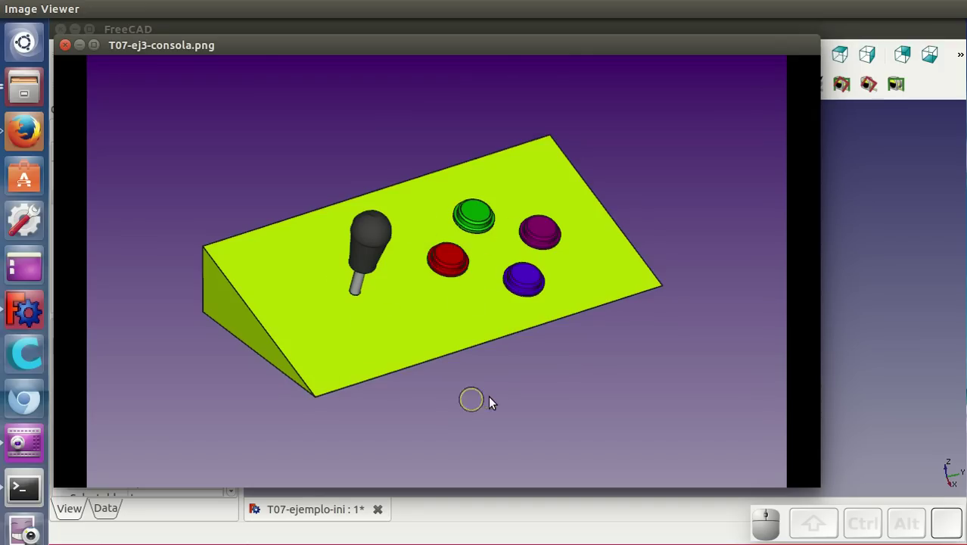
{"action": "key", "text": "Right"}
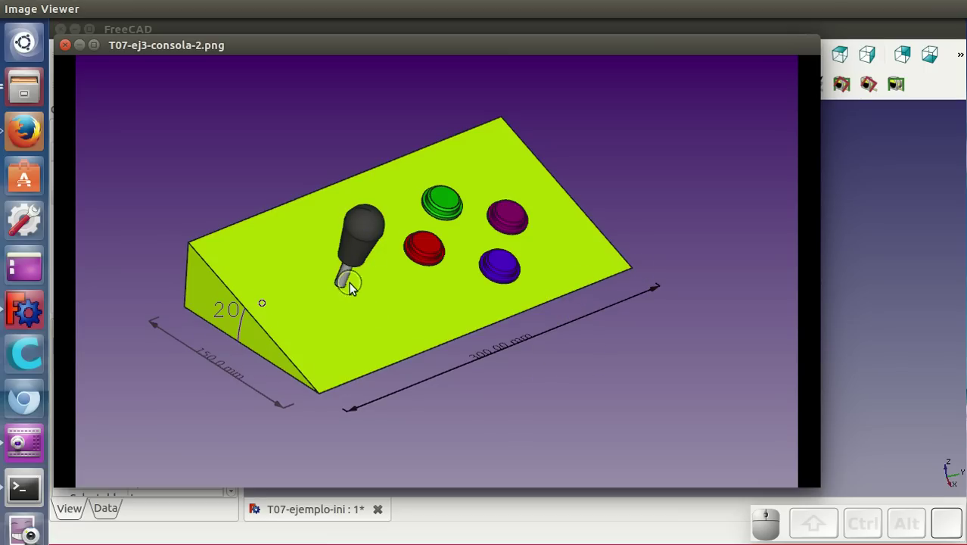
{"action": "left_click", "coordinate": [581, 363]}
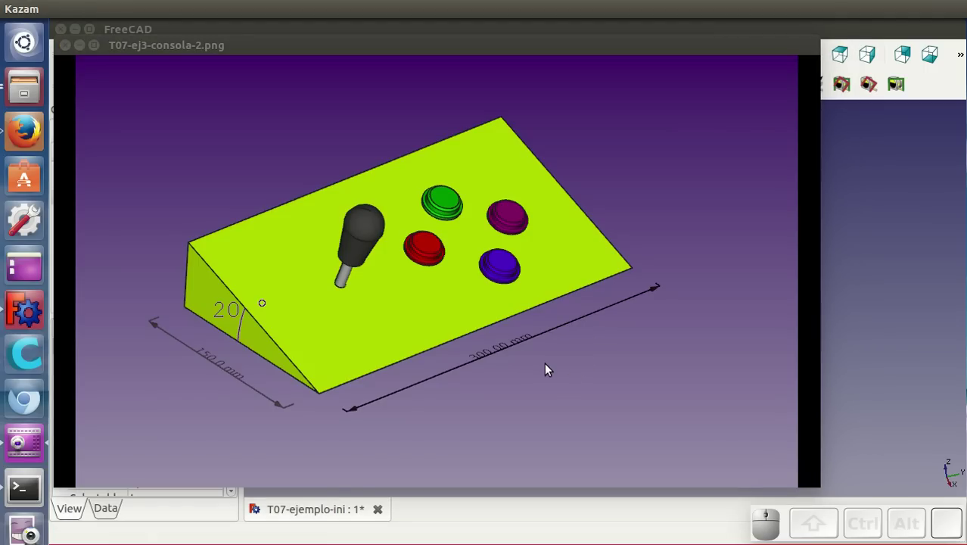
{"action": "key", "text": "Right"}
View the joystick profile and dimensioned sketches, then return to T07-ej3-consola-2.png.
{"action": "left_click", "coordinate": [544, 357]}
{"action": "key", "text": "Right"}
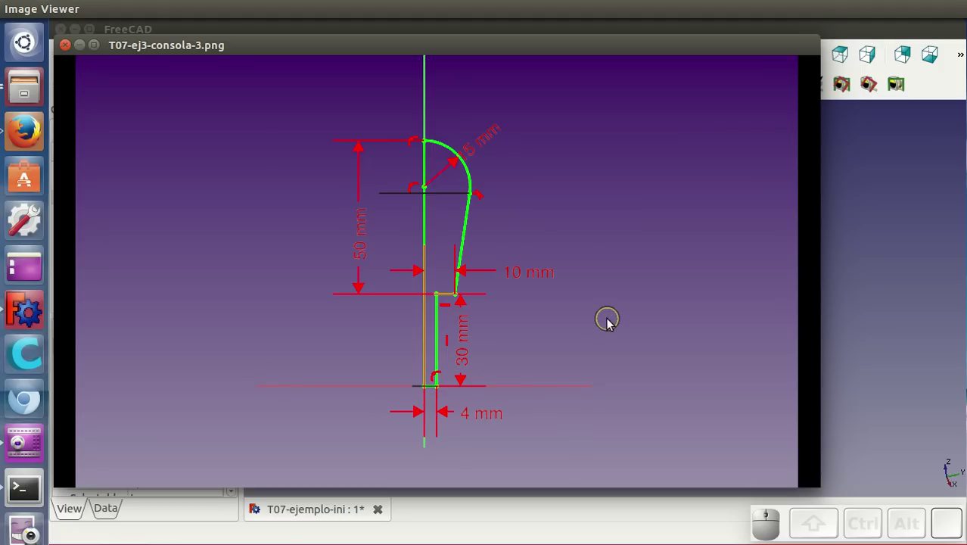
{"action": "key", "text": "Right"}
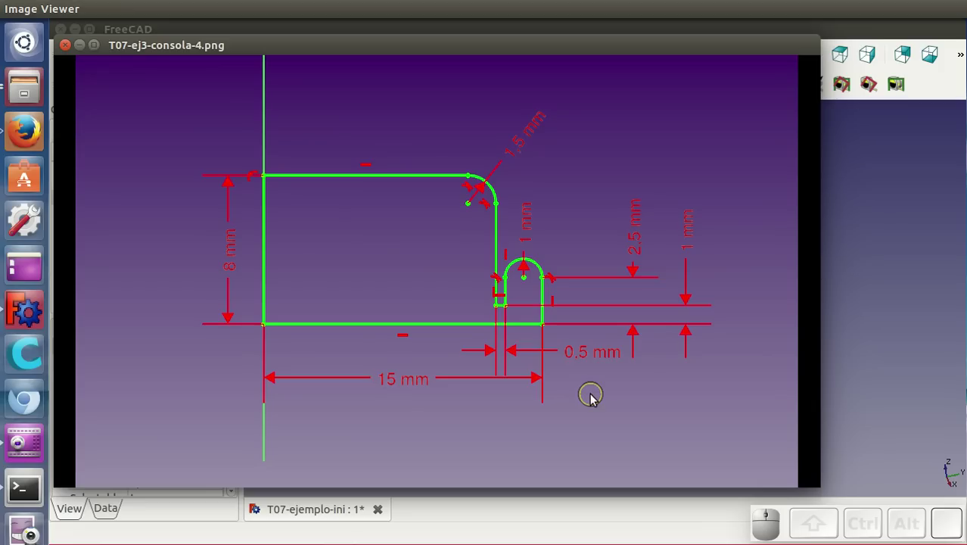
{"action": "key", "text": "Left"}
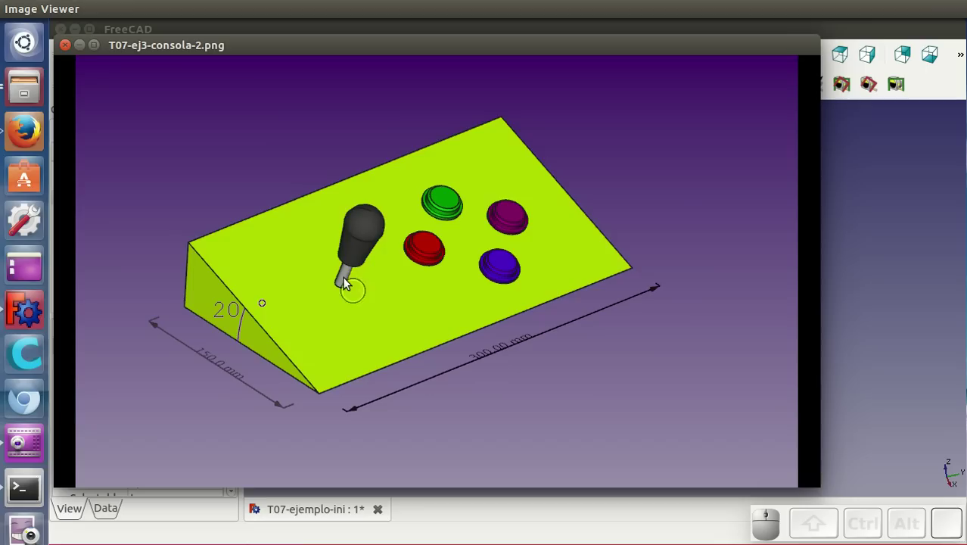